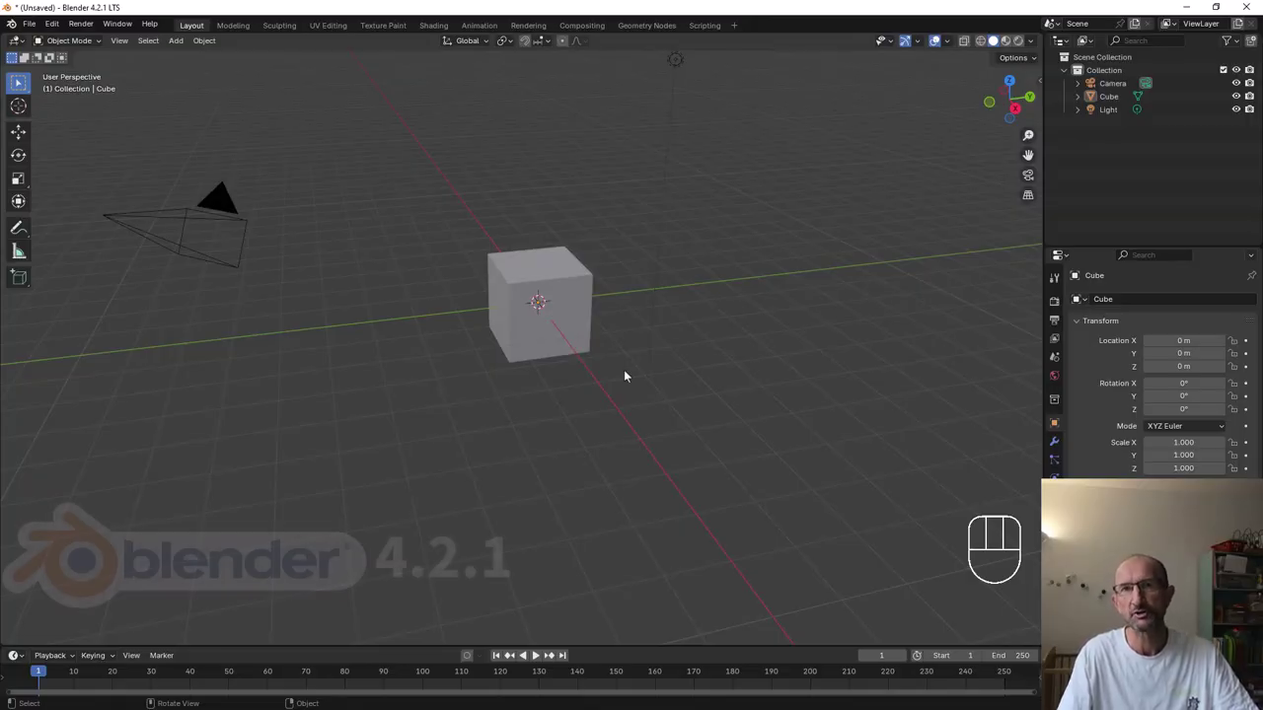
# Step: Inspect the default cube from several angles, then enter Edit Mode on its mesh
pyautogui.moveTo(604, 354); pyautogui.dragTo(607, 341)
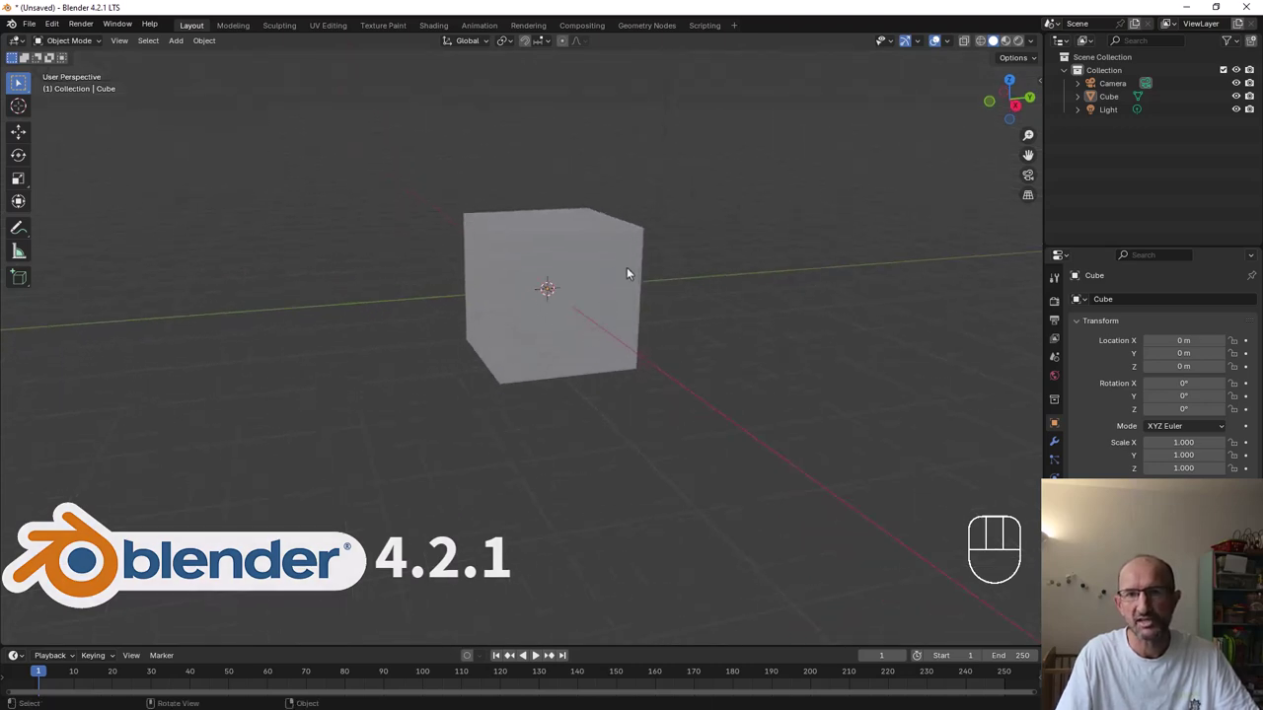
pyautogui.moveTo(638, 271); pyautogui.dragTo(570, 297)
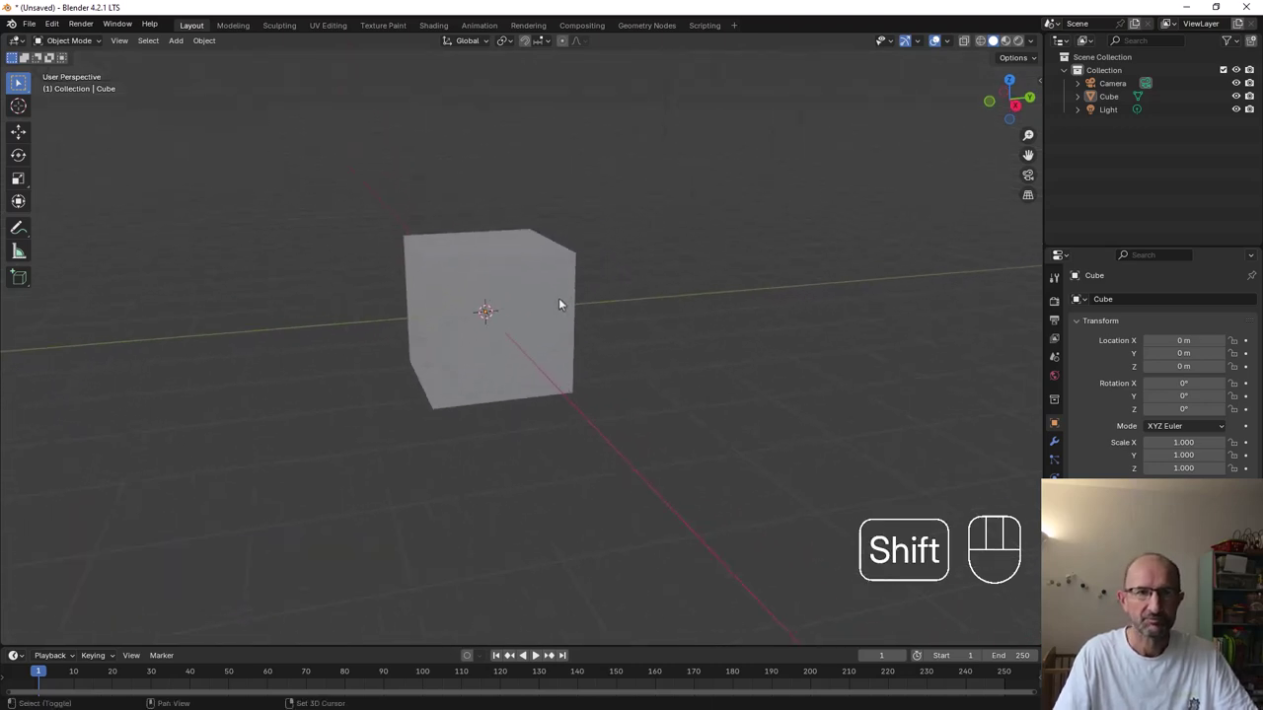
pyautogui.moveTo(565, 305); pyautogui.dragTo(543, 315)
pyautogui.moveTo(547, 321); pyautogui.dragTo(525, 321)
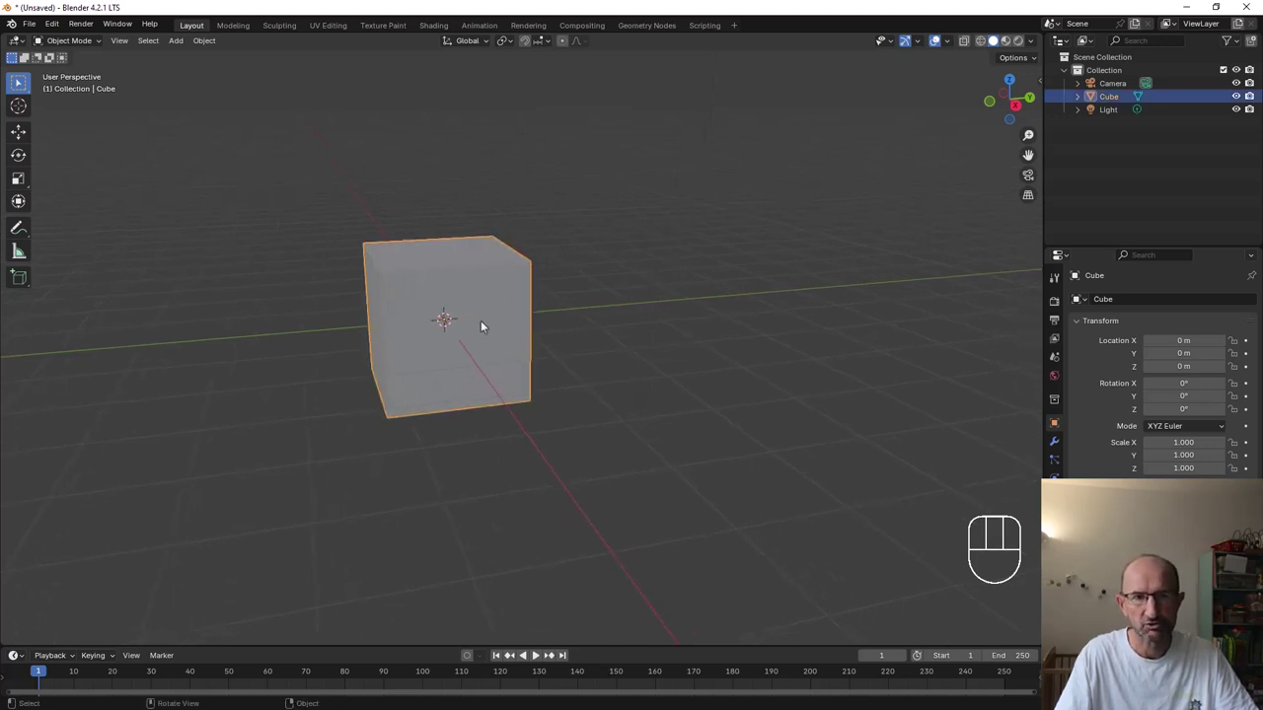
pyautogui.middleClick(494, 323)
pyautogui.moveTo(517, 301); pyautogui.dragTo(559, 325)
pyautogui.moveTo(558, 288); pyautogui.dragTo(559, 317)
pyautogui.press('Tab')
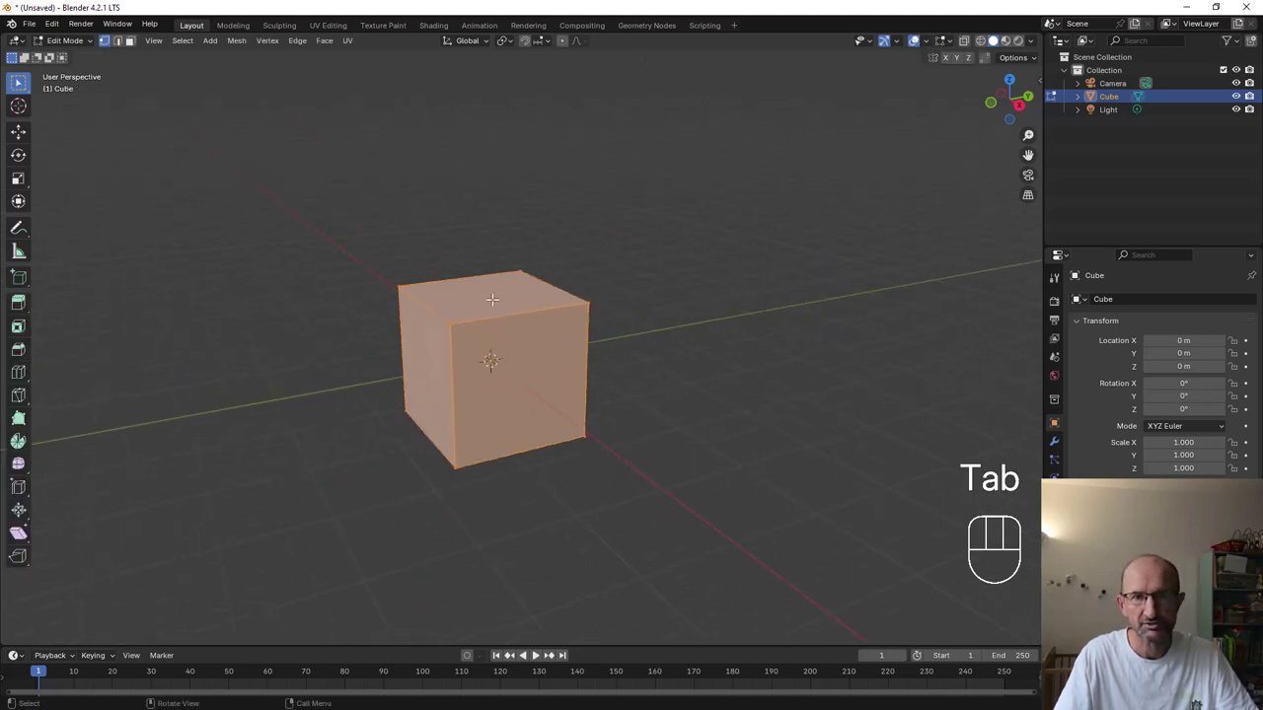
# Step: Extrude and scale the top face into a wide block, then a narrower block above it
pyautogui.click(134, 42)
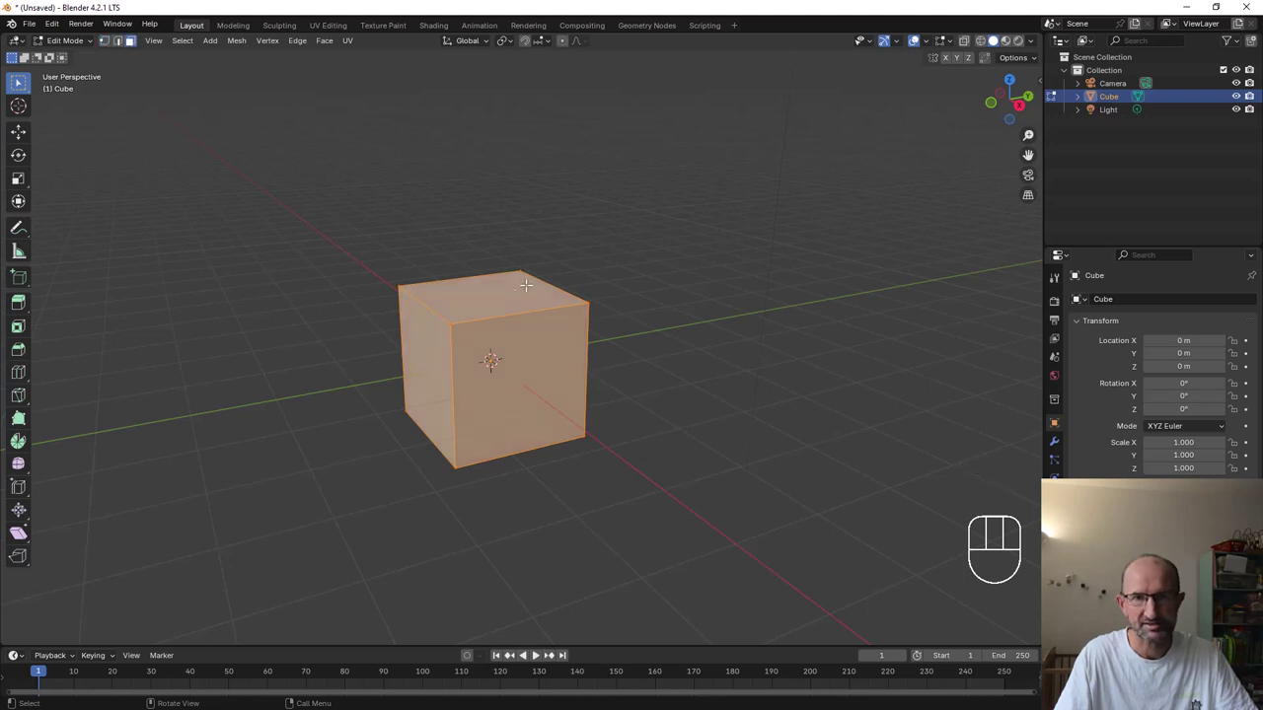
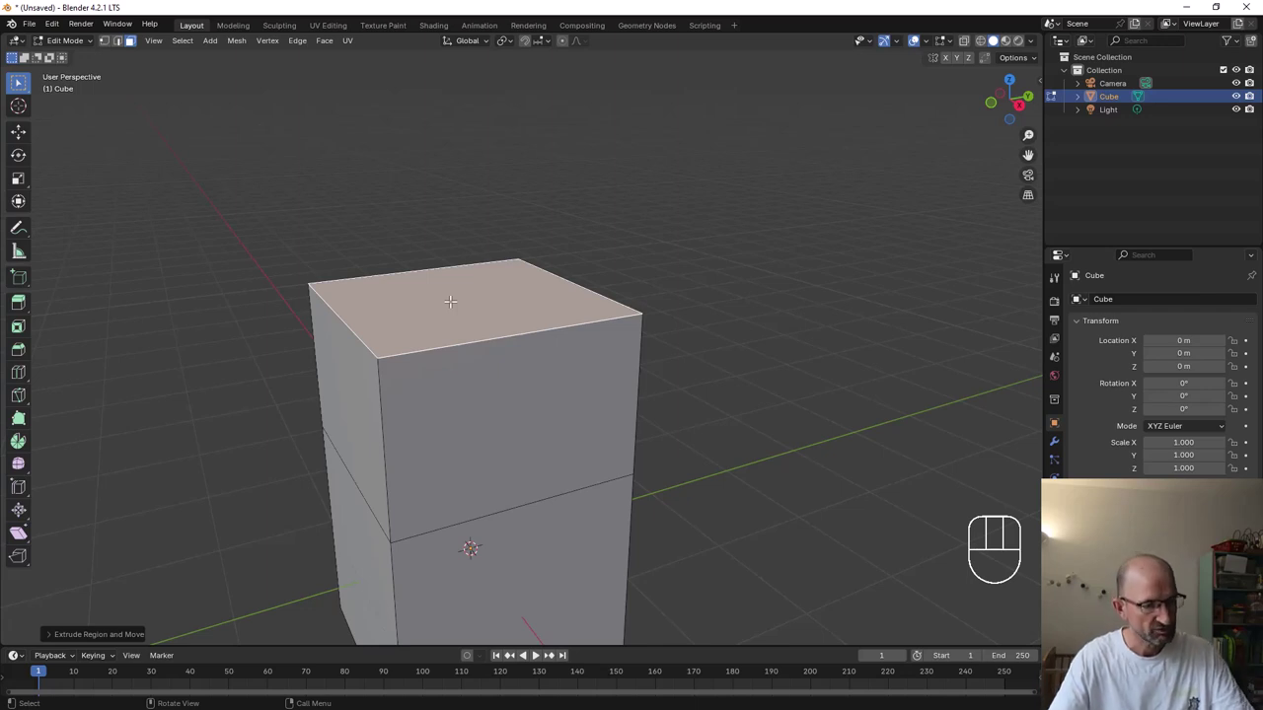
pyautogui.press('e')
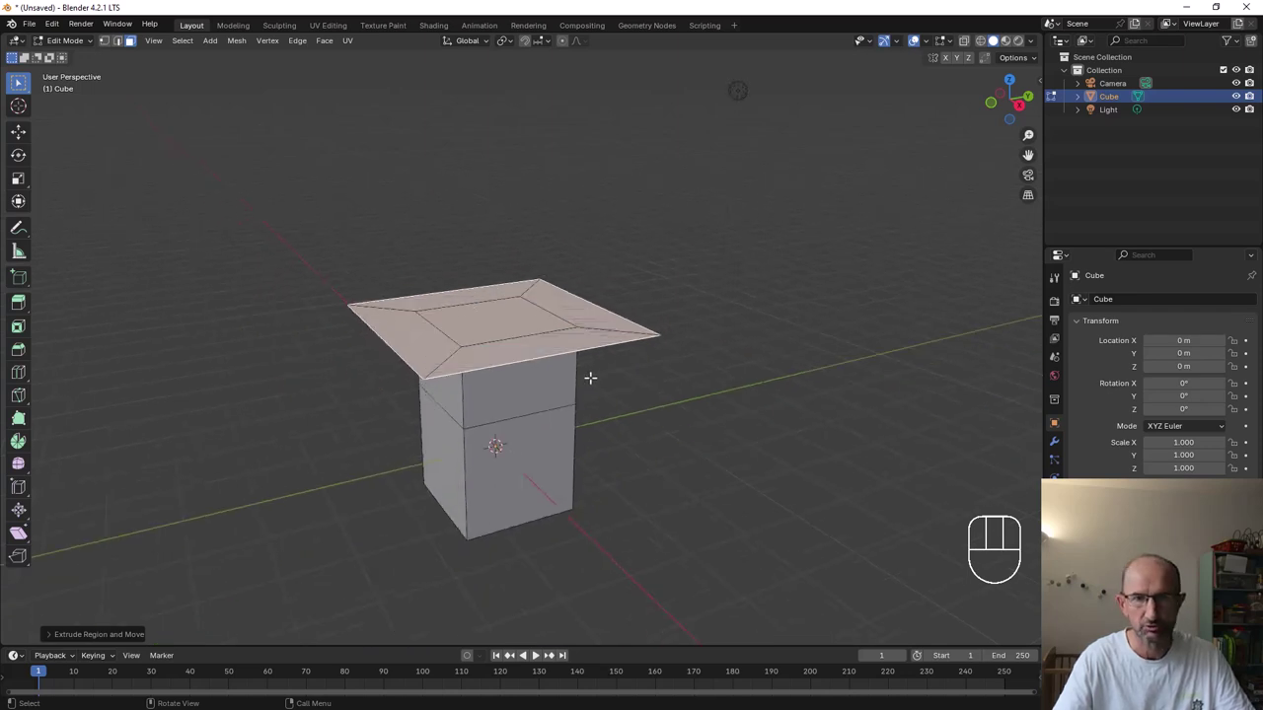
pyautogui.press('e')
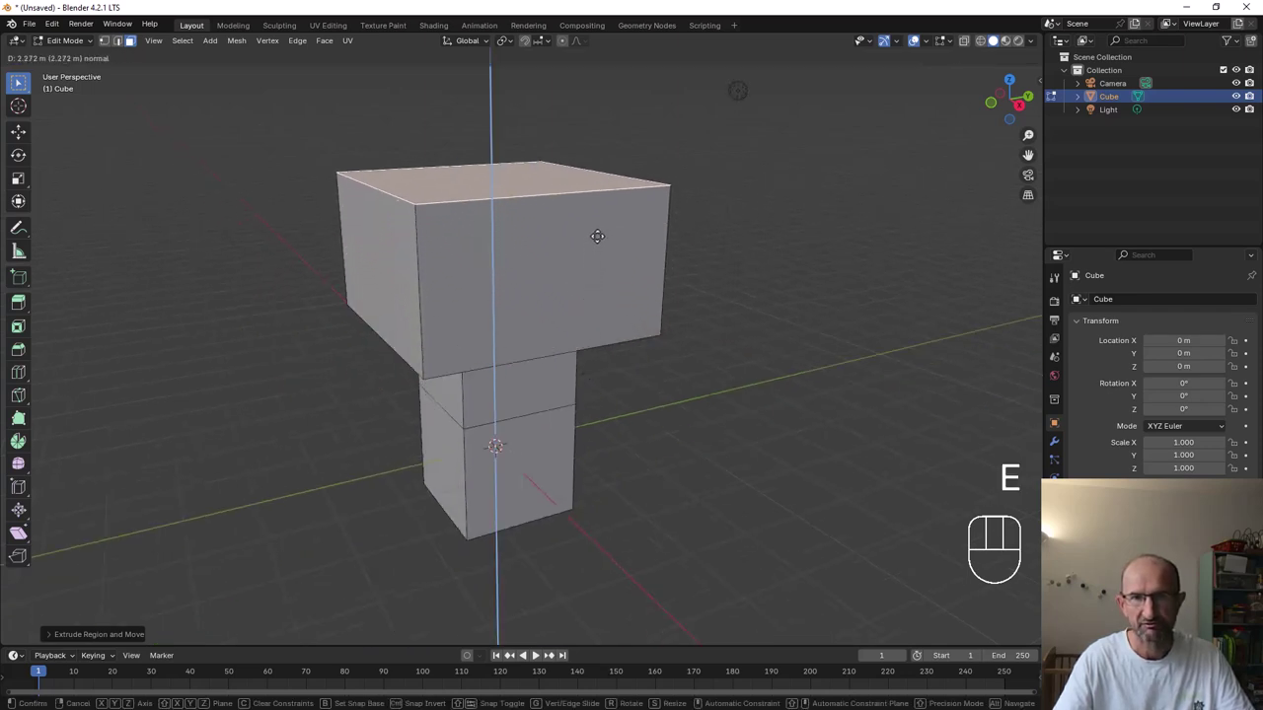
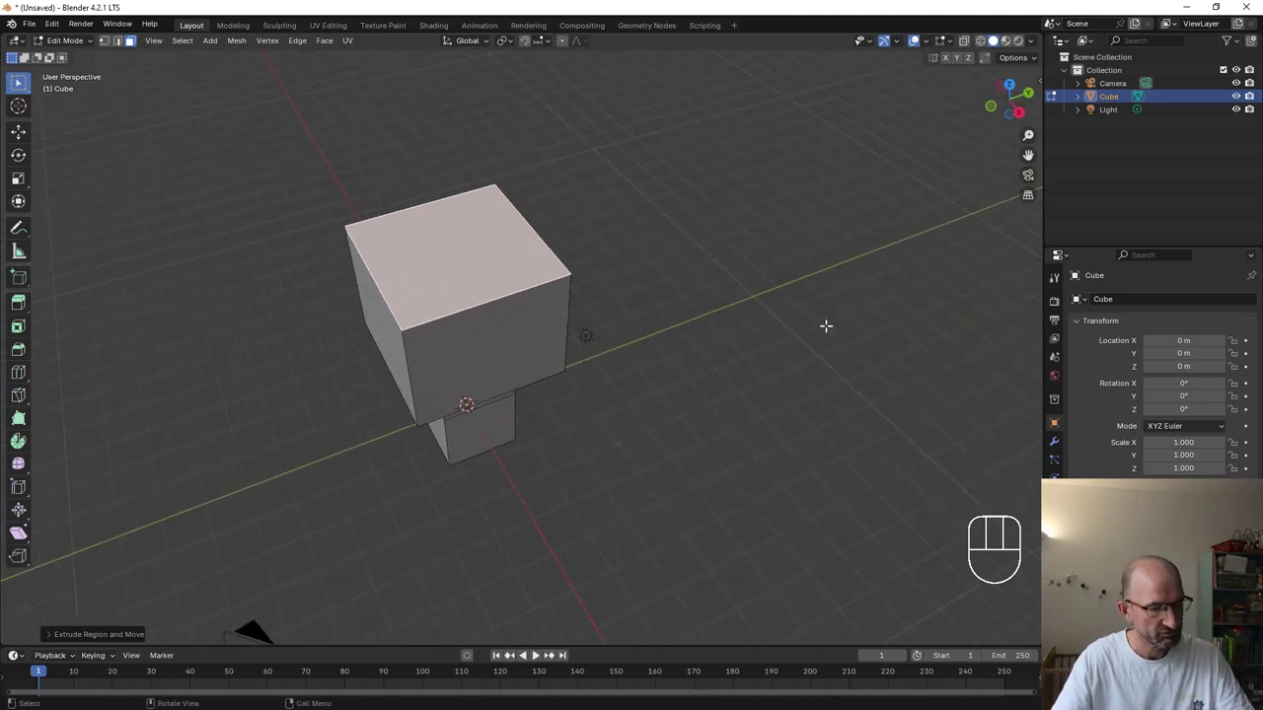
pyautogui.press('e')
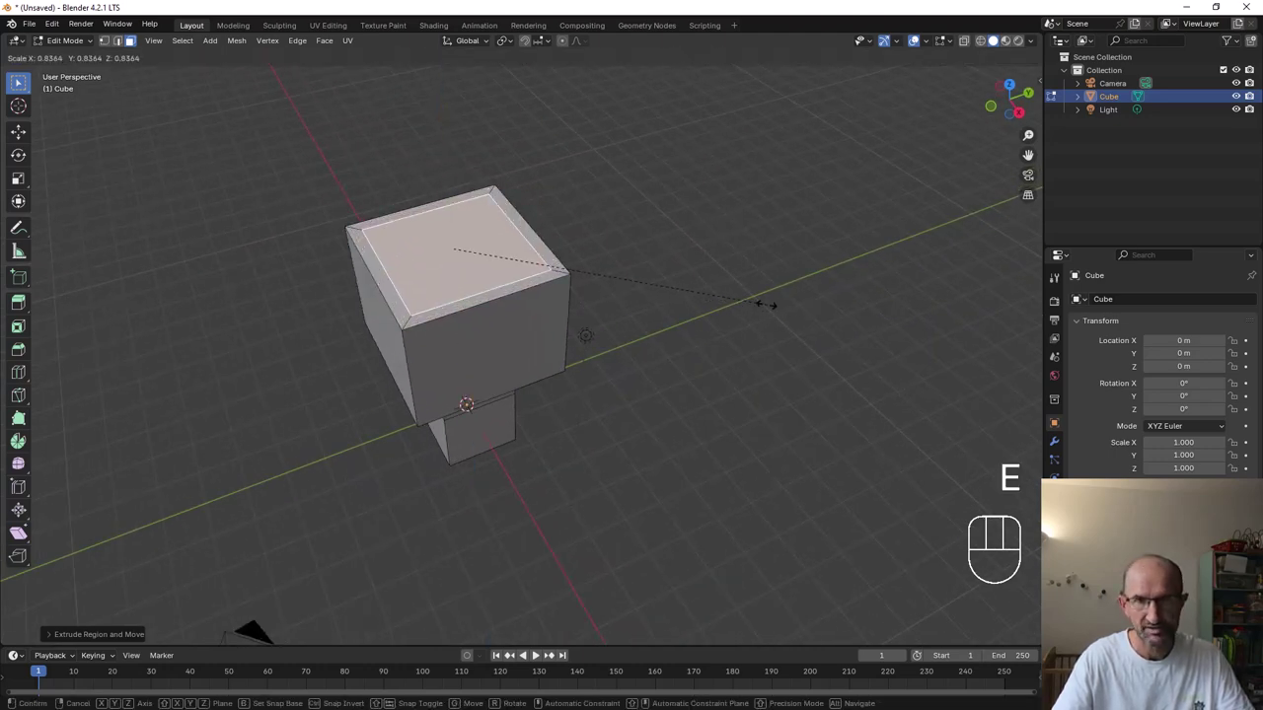
pyautogui.press('e')
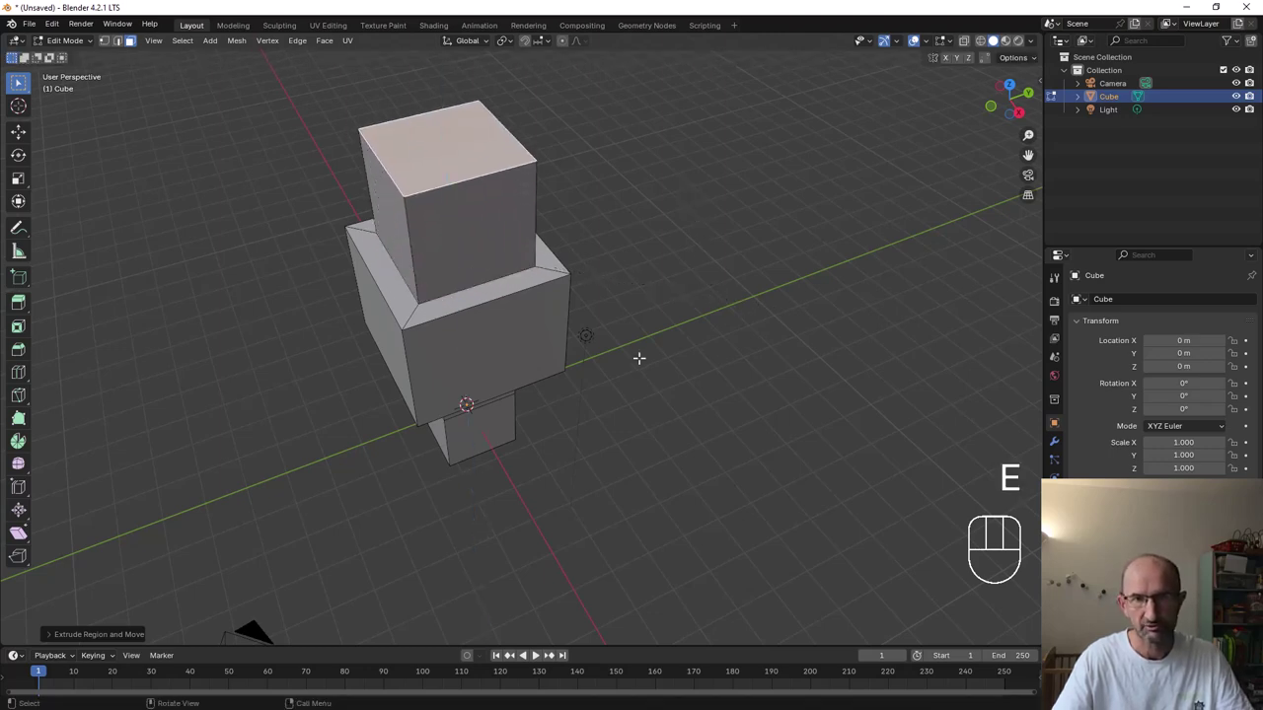
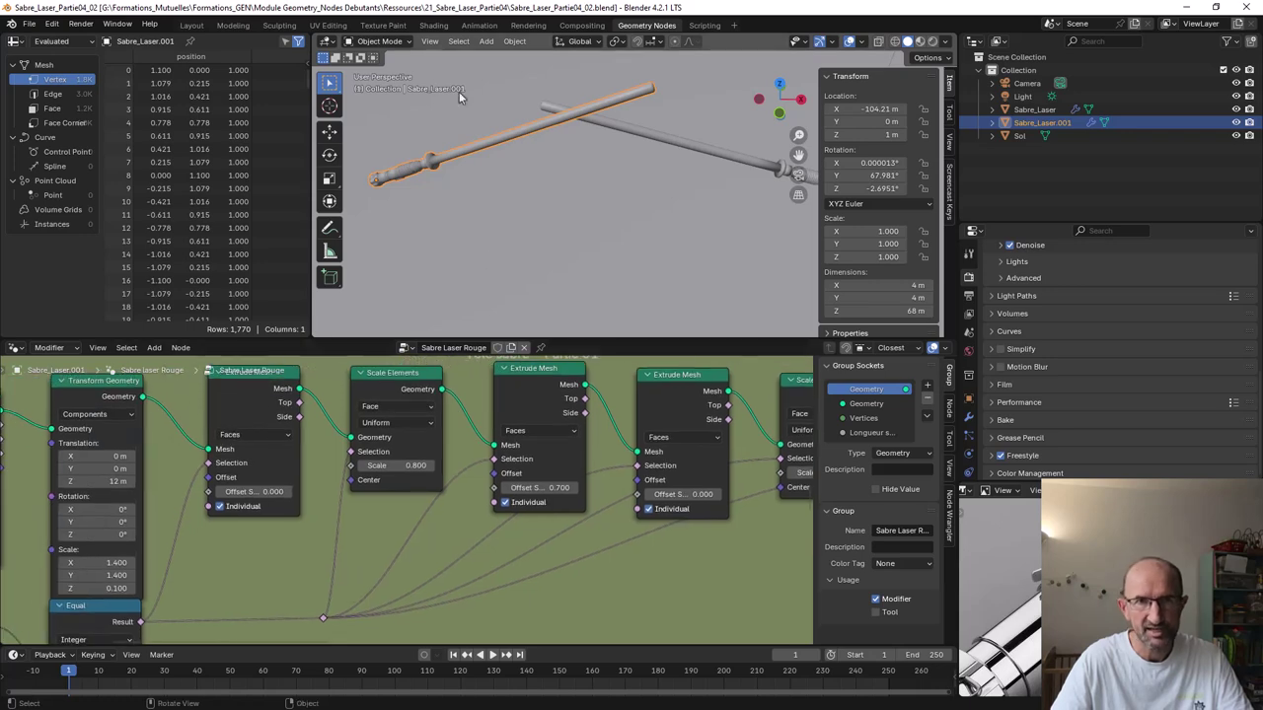
# Step: Switch to the Layout workspace and frame both glowing lightsabers in the rendered viewport
pyautogui.click(185, 28)
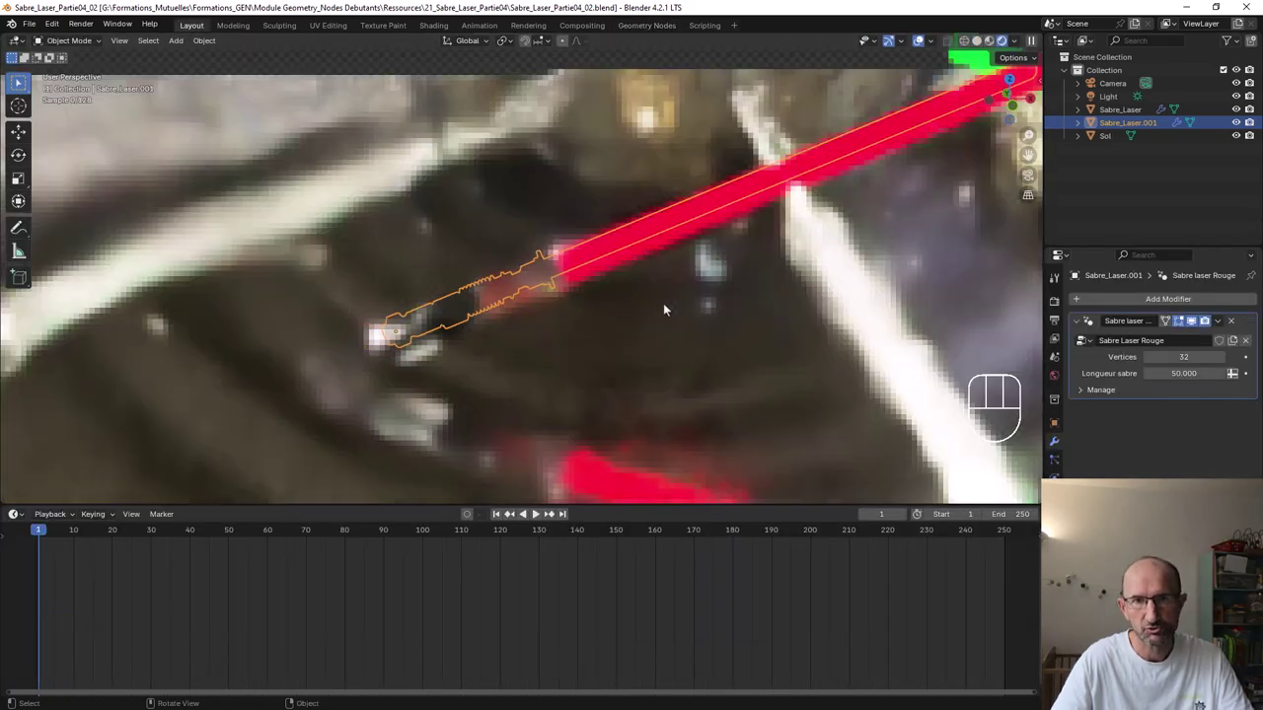
pyautogui.moveTo(806, 319); pyautogui.dragTo(538, 341)
pyautogui.middleClick(642, 330)
pyautogui.moveTo(625, 330); pyautogui.dragTo(656, 323)
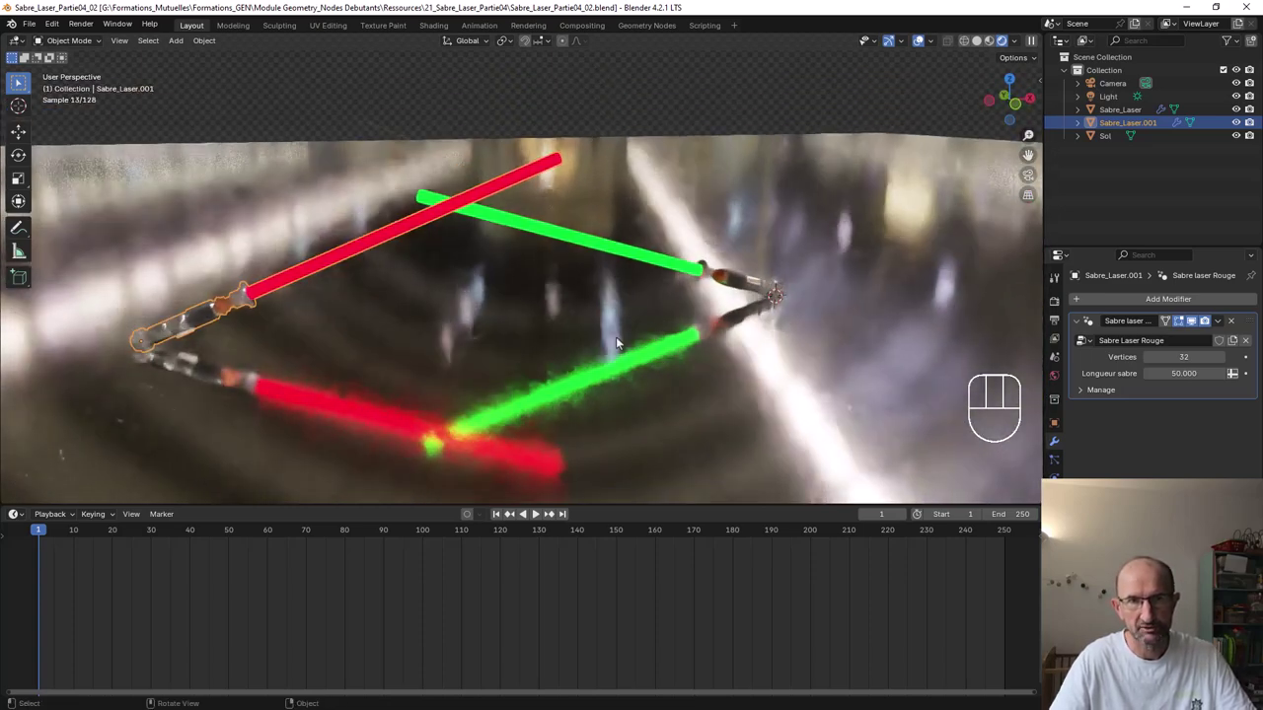